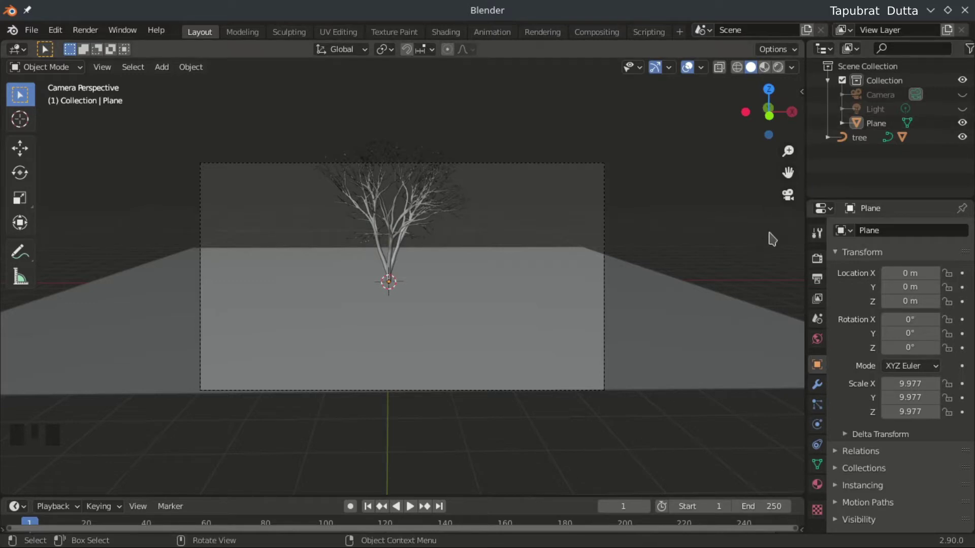
Step: Orbit out of the camera framing to view the tree on the grey plane
left_click(791, 197)
scroll("down", 3)
left_click_drag(541, 248, 431, 213)
scroll("up", 3)
left_click_drag(450, 234, 453, 188)
Step: Select the single tree and bring up the object list to prepare a copy
left_click(453, 187)
scroll("down", 3)
left_click_drag(487, 314, 492, 338)
key("g")
left_click_drag(333, 290, 396, 253)
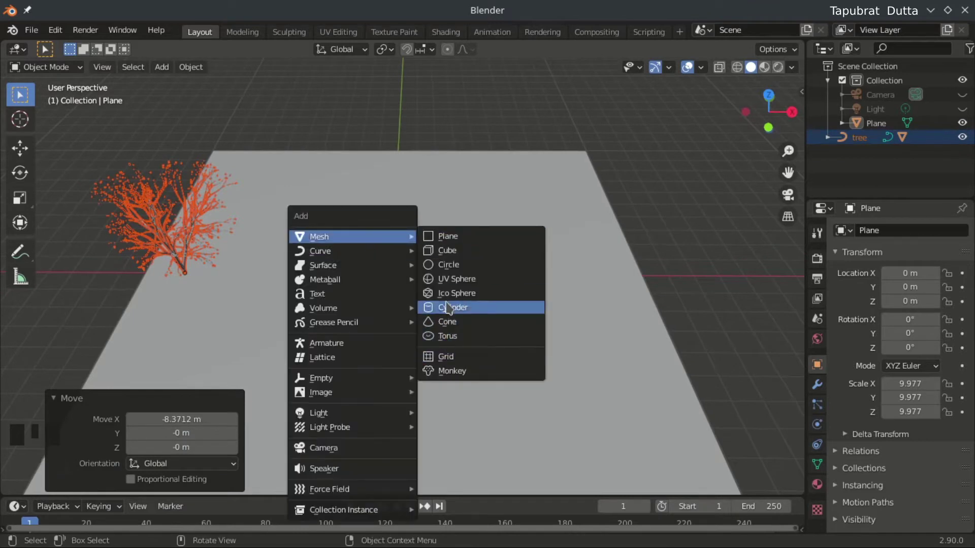
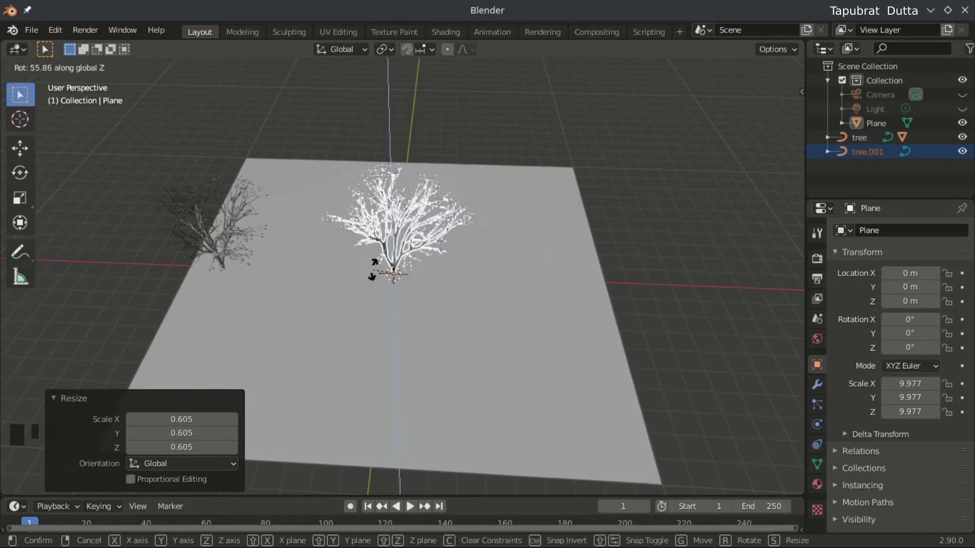
Step: Confirm the rotated tree copy's placement and delete the stray extra object
key("g")
left_click(493, 131)
left_click_drag(585, 200, 507, 216)
left_click(507, 217)
key("g")
left_click(505, 200)
Step: Orbit around the two trees and select the copied tree on the right
scroll("down", 3)
left_click_drag(435, 200, 407, 170)
scroll("down", 3)
scroll("up", 3)
left_click(548, 159)
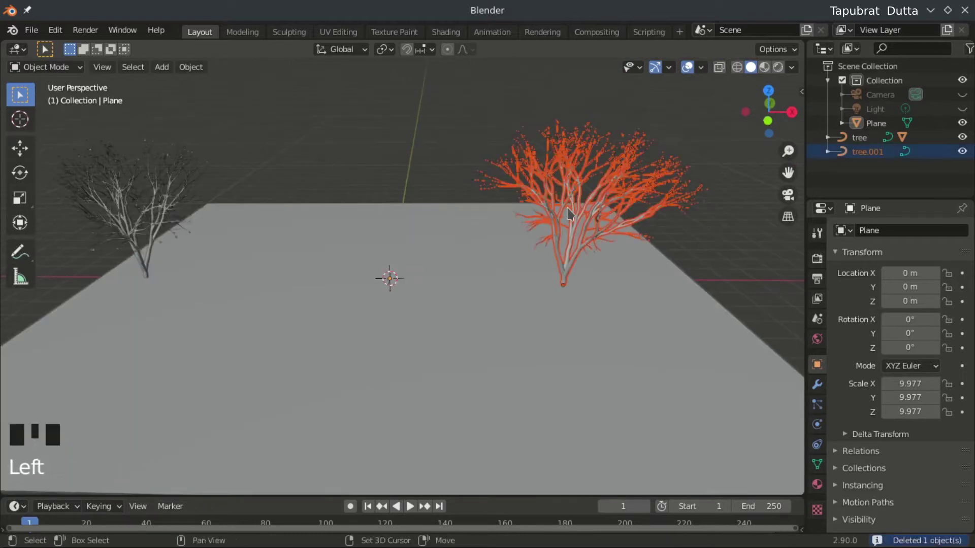
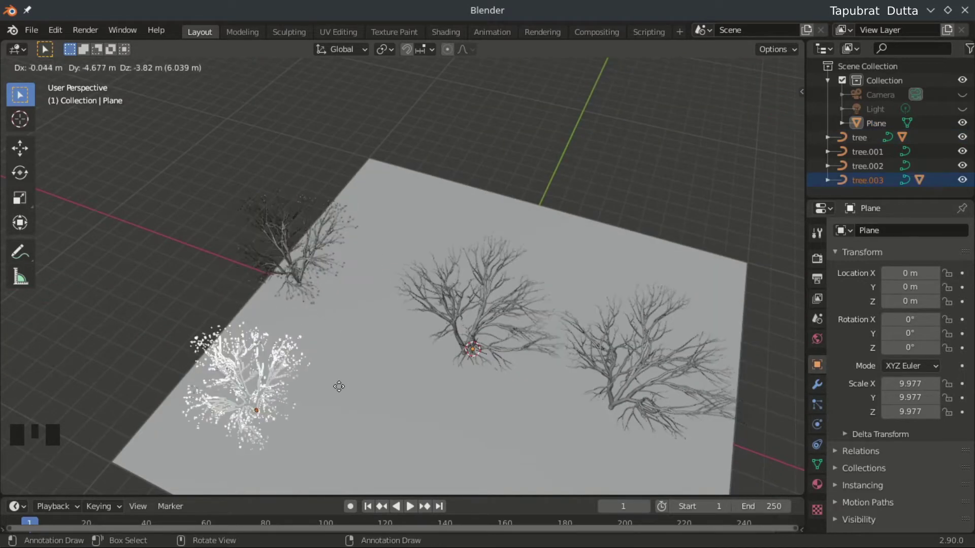
Step: Orbit the view lower to check the placement of the new tree copies
left_click_drag(392, 391, 293, 342)
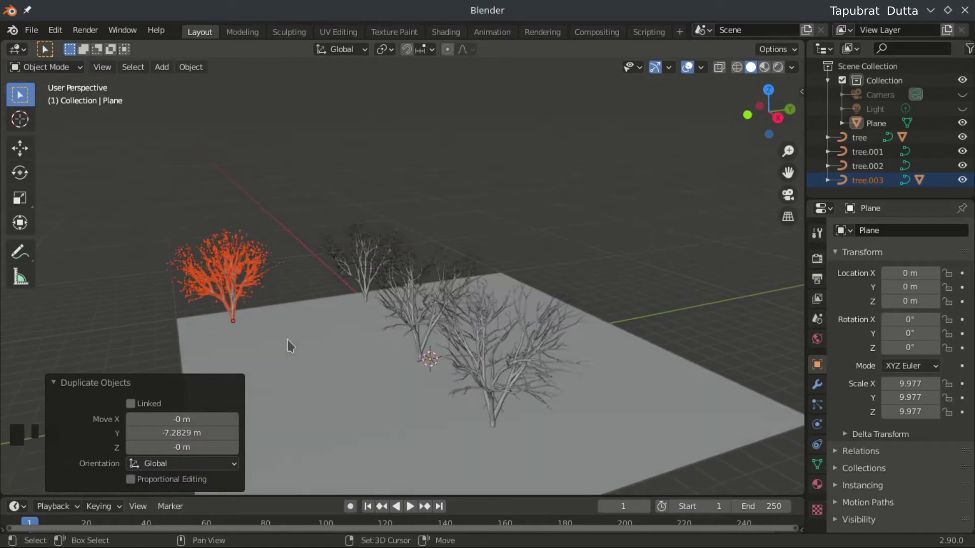
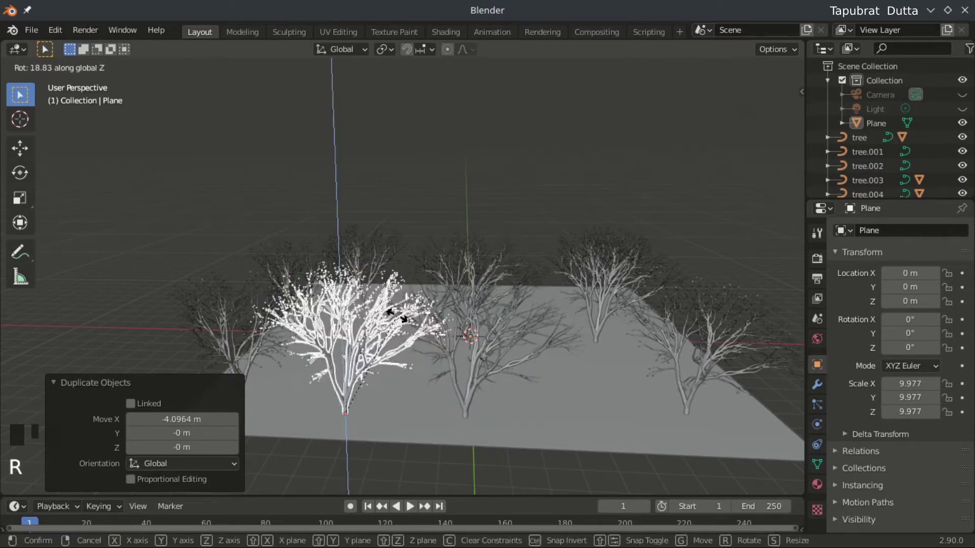
Step: Duplicate the tree repeatedly, rotating about Z and moving each copy across the plane
middle_click(421, 320)
key("shift+d")
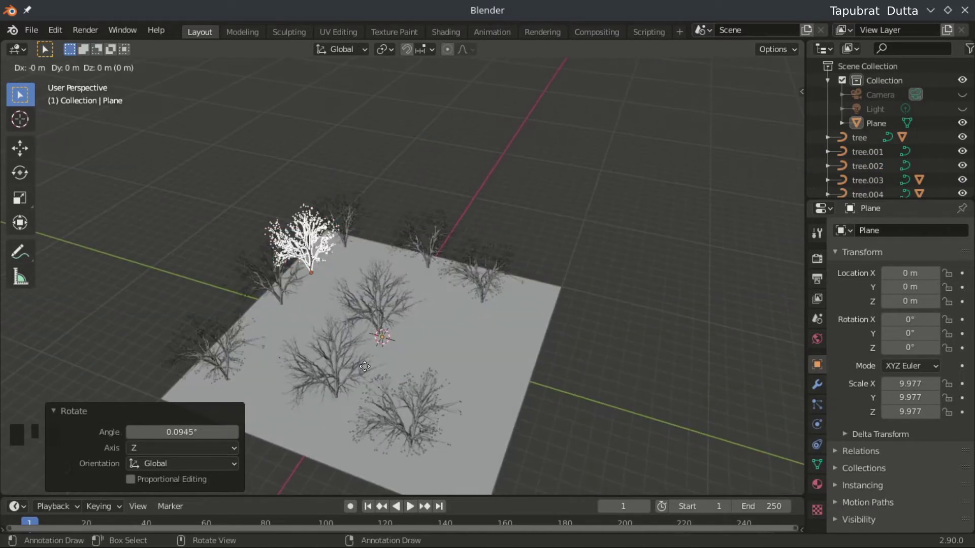
key("r")
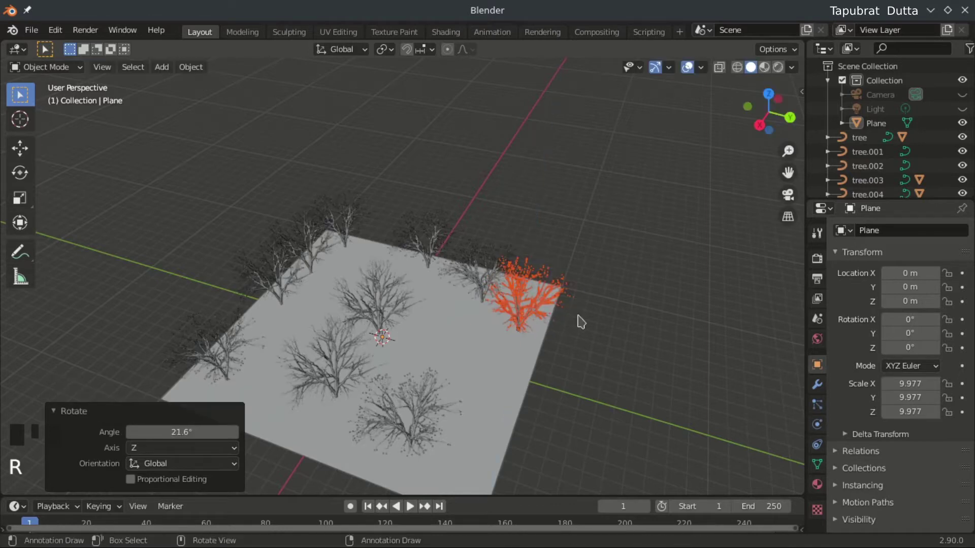
key("shift+d")
key("shift+d")
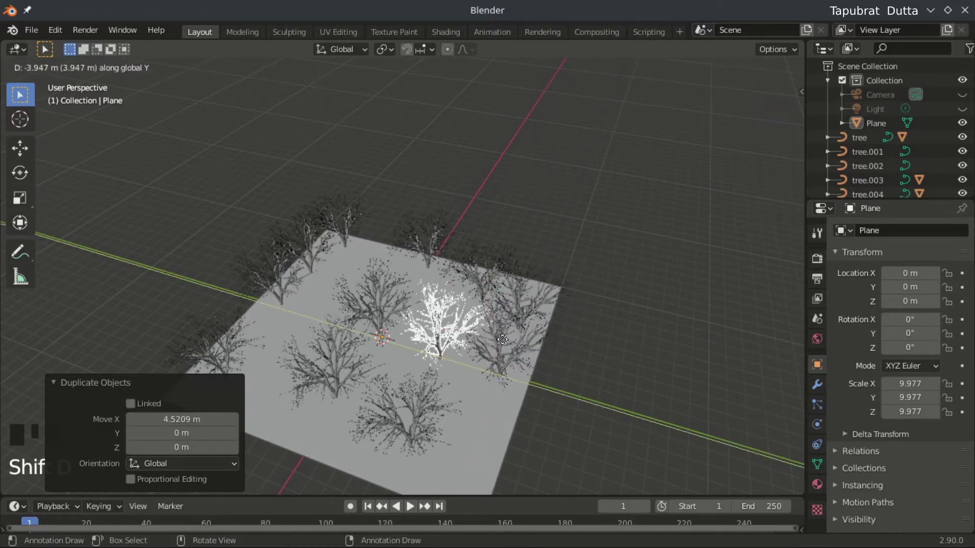
key("shift+d")
key("g")
key("shift+d")
key("r")
key("shift+d")
key("shift+d")
key("shift+d")
Step: Add more moved tree copies, checking the growing forest from new angles
left_click_drag(570, 292, 490, 326)
key("shift+d")
key("shift+d")
key("g")
key("shift+d")
key("g")
left_click_drag(373, 327, 433, 292)
left_click_drag(431, 320, 455, 316)
Step: Duplicate groups of trees constrained along X and confirm their new positions
key("shift+d")
key("r")
key("shift+d")
key("x")
key("shift+d")
left_click_drag(365, 391, 502, 401)
key("shift+d")
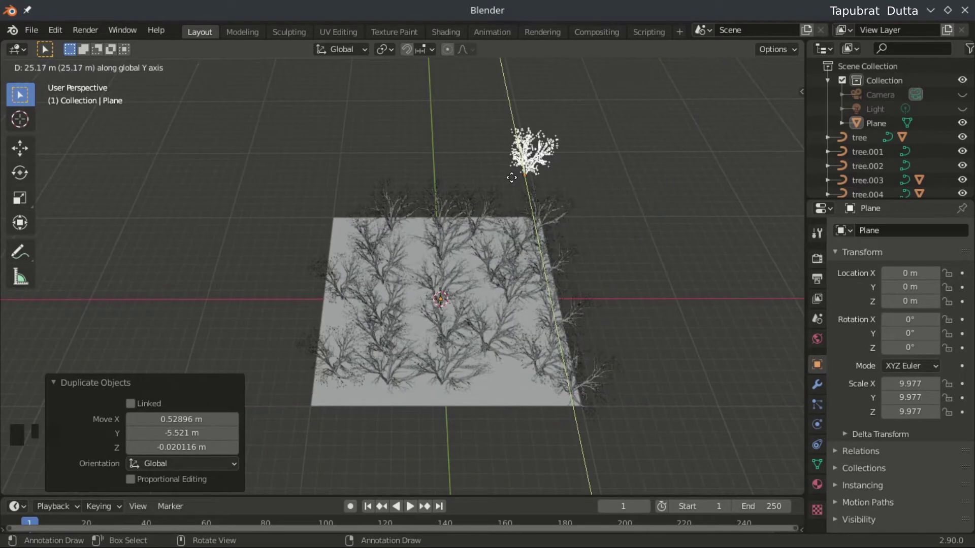
key("g")
Step: Fill the plane's remaining rows with further duplicated trees until it is covered
left_click_drag(430, 396, 429, 317)
key("shift+d")
left_click_drag(438, 422, 563, 442)
key("shift+d")
left_click_drag(390, 407, 424, 366)
key("shift+d")
Step: Rotate the last copies and add another moved, rotated tree in a gap
key("r")
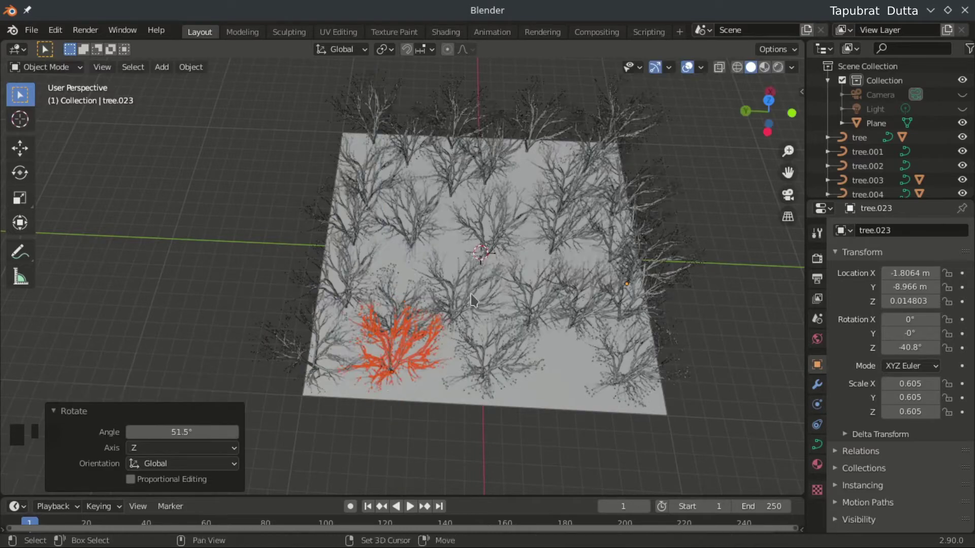
key("r")
left_click_drag(451, 400, 617, 359)
key("shift+d")
key("g")
key("r")
Step: Duplicate one more tree and slide it along one axis near the plane's front edge
key("shift+d")
key("g")
key("r")
key("shift+d")
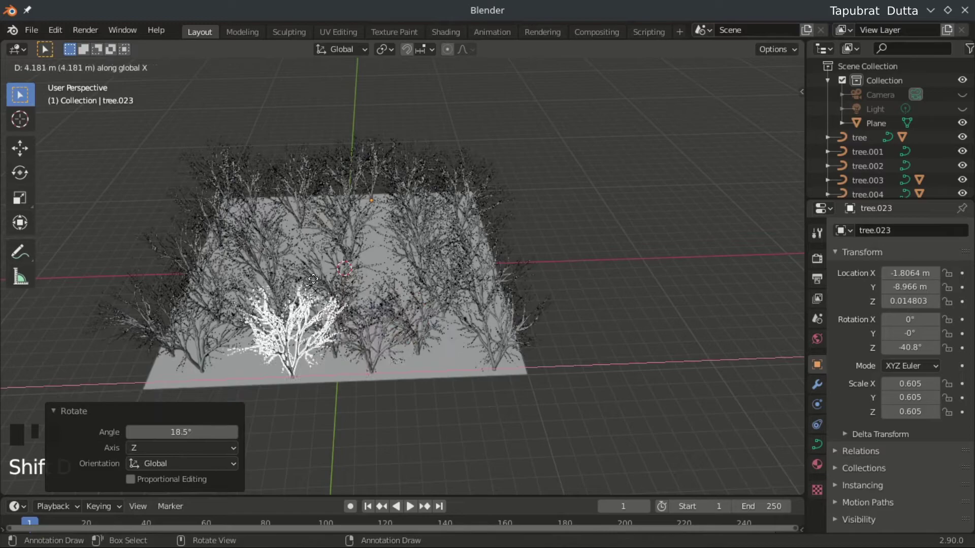
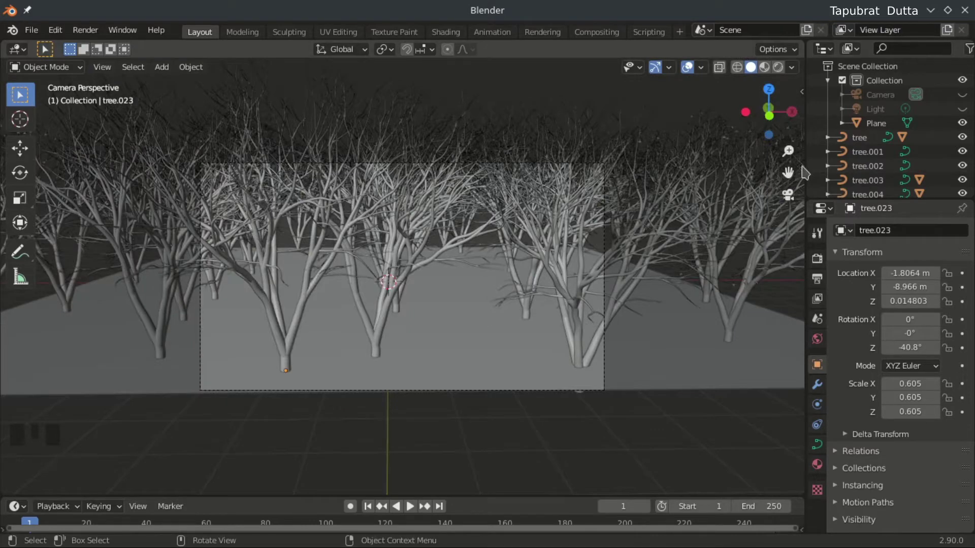
Step: Reframe the camera's view so it takes in the whole forest
key("n")
left_click(714, 266)
key("n")
left_click_drag(457, 294, 429, 331)
scroll("up", 3)
scroll("down", 3)
middle_click(440, 339)
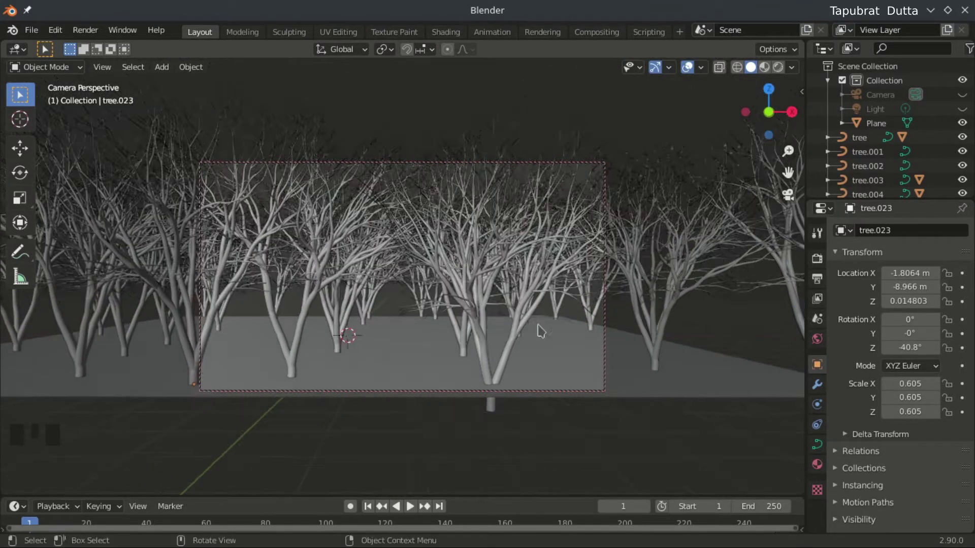
Step: In Output Properties set the render Resolution X to 2000 px
left_click(826, 262)
scroll("up", 3)
left_click(824, 290)
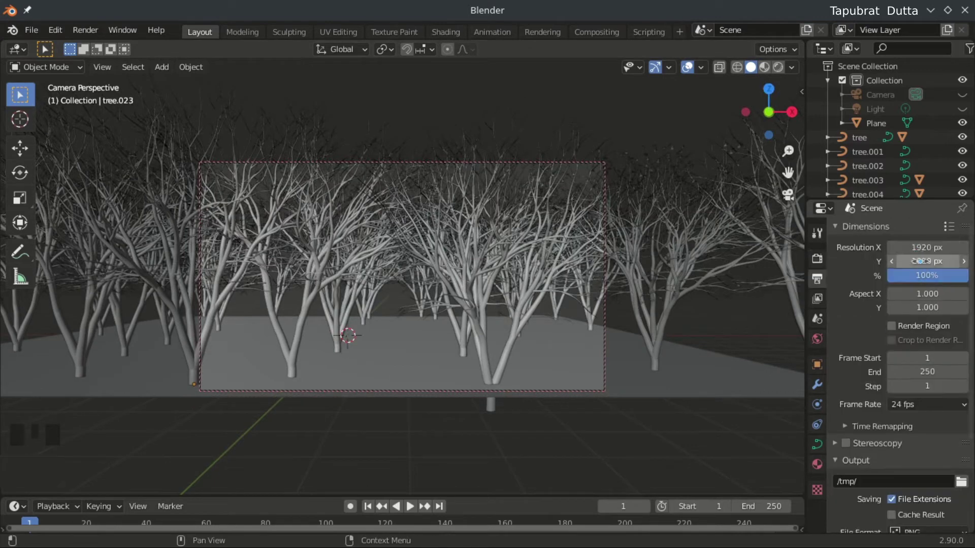